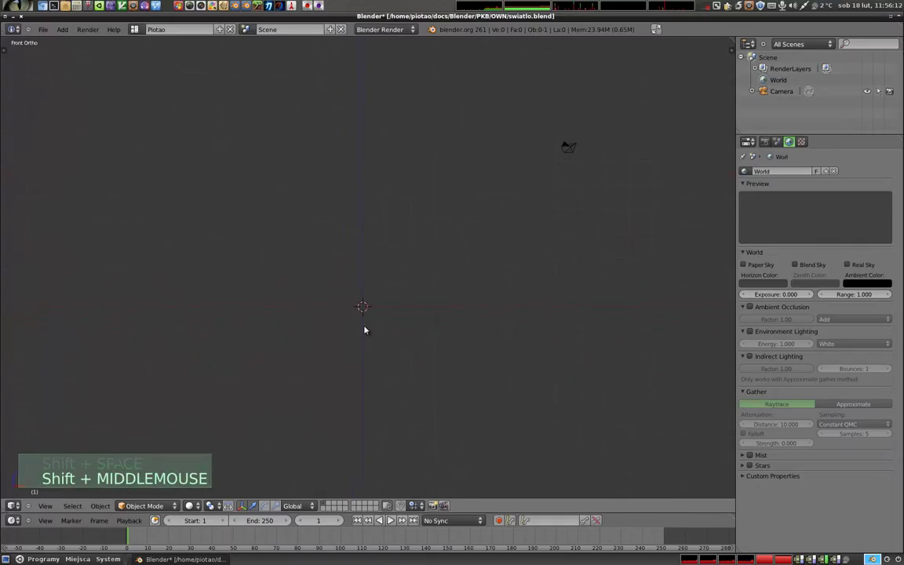
Step: Add a scaled-up ground plane, a cube and a UV sphere to the scene
{"action": "key", "text": "shift+a"}
{"action": "key", "text": "s"}
{"action": "left_click", "coordinate": [564, 401]}
{"action": "key", "text": "shift+a"}
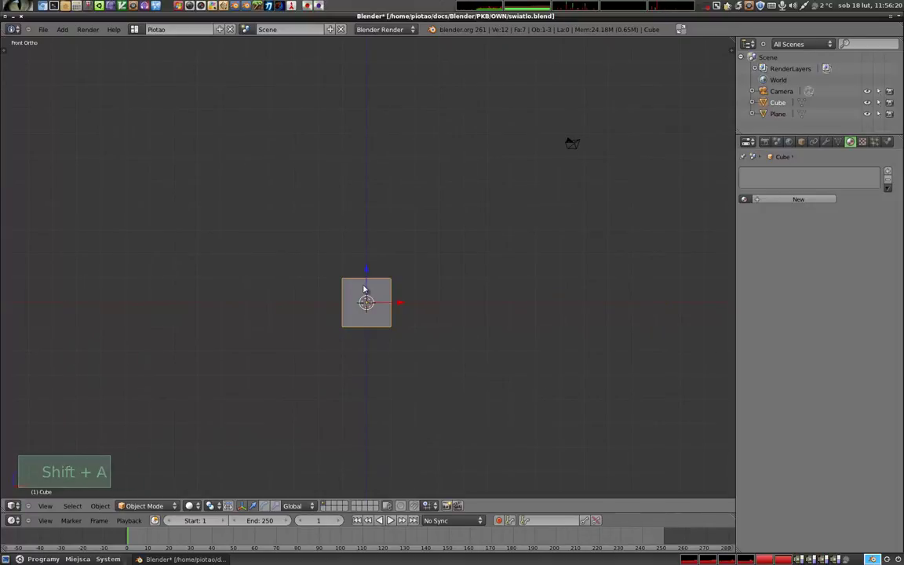
{"action": "left_click", "coordinate": [368, 283]}
{"action": "key", "text": "shift+a"}
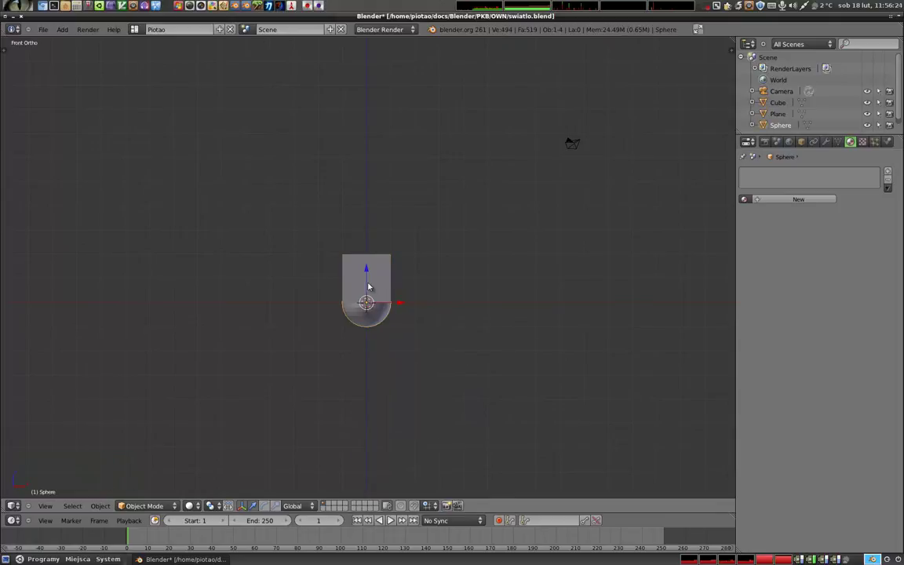
Step: Move the sphere to the right of the cube and orbit to view the scene at an angle
{"action": "left_click", "coordinate": [369, 280]}
{"action": "left_click", "coordinate": [387, 278]}
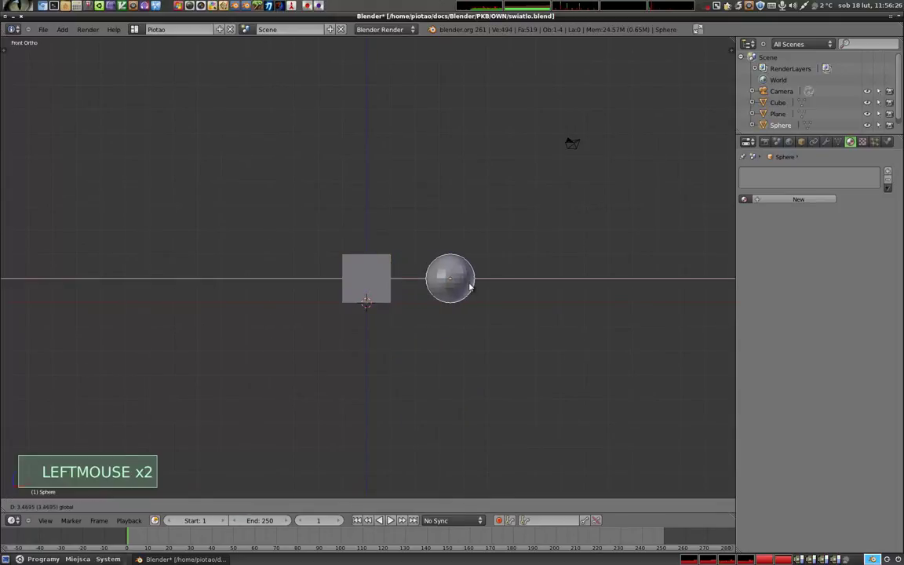
{"action": "middle_click", "coordinate": [415, 294]}
Step: Enter the camera view with Numpad 0 and zoom in to frame the objects closer
{"action": "key", "text": "KP_0"}
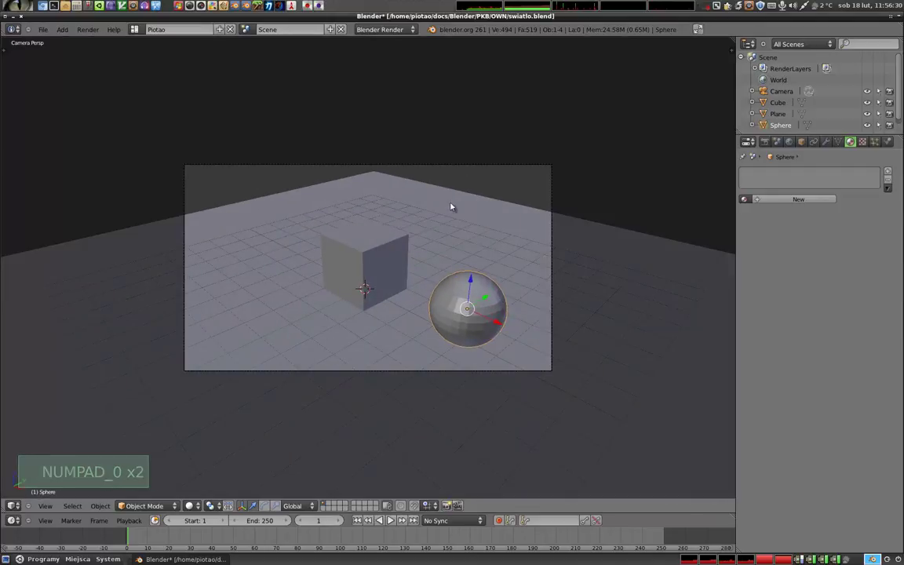
{"action": "scroll", "scroll_direction": "up", "scroll_amount": 3}
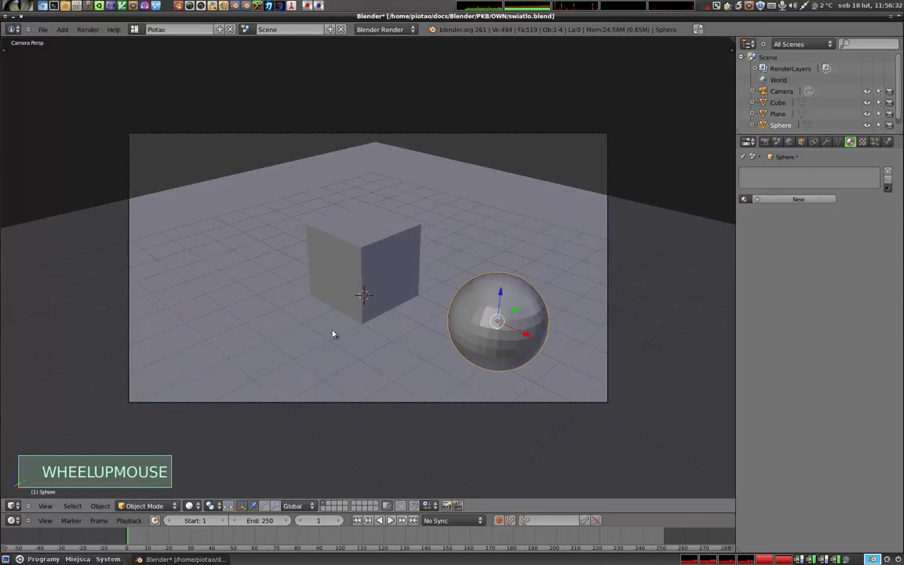